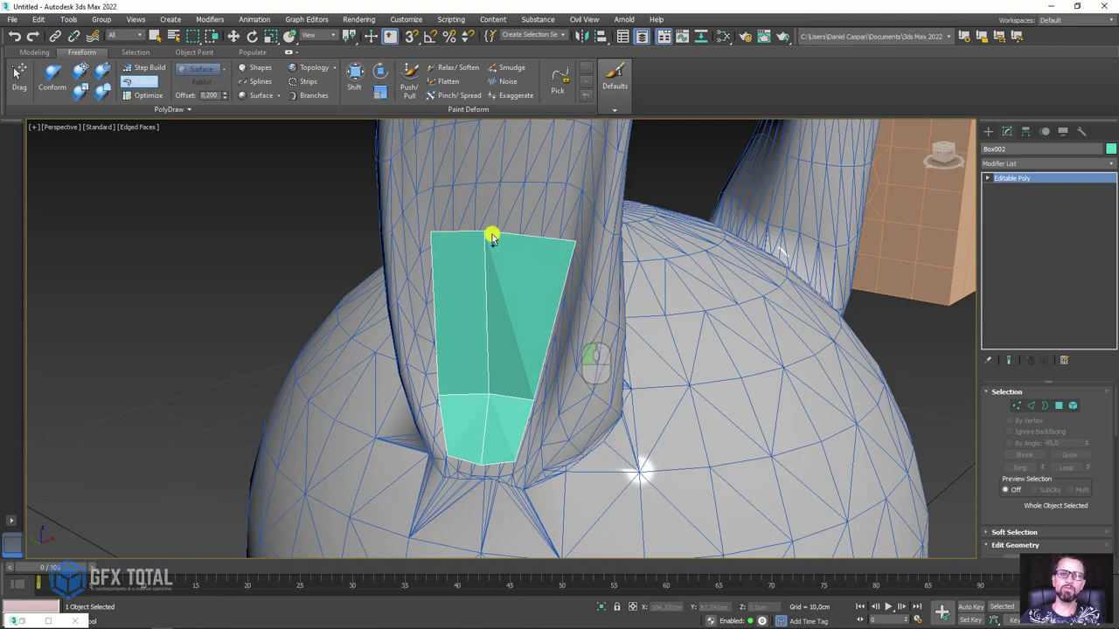
Pull the Perspective view back to frame the drawn quad strips against the high-poly leg
left_click_drag(492, 236, 510, 238)
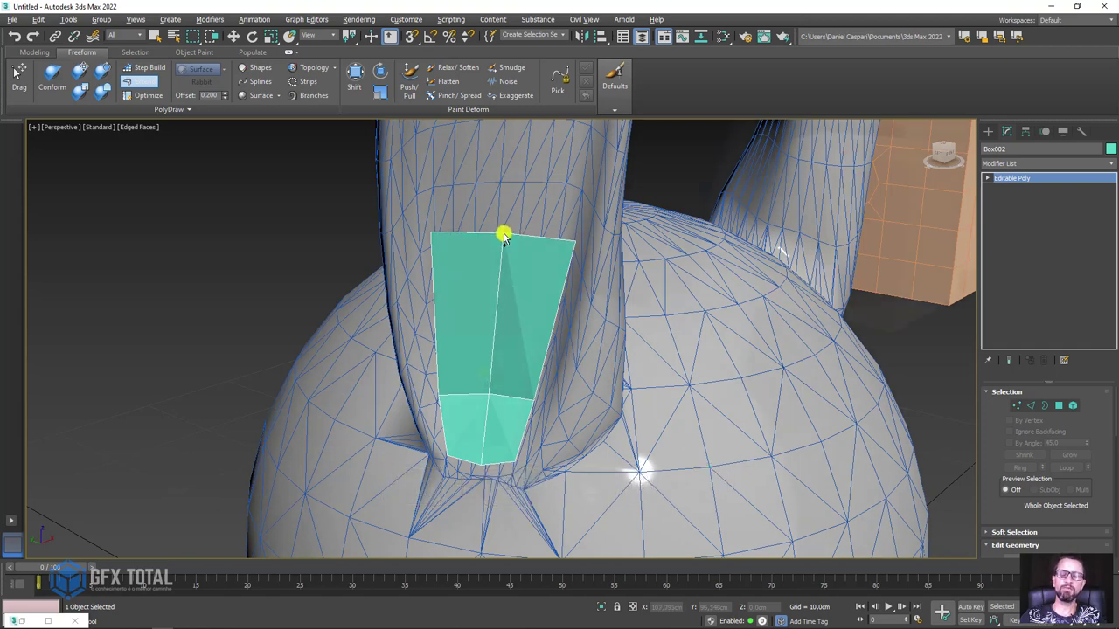